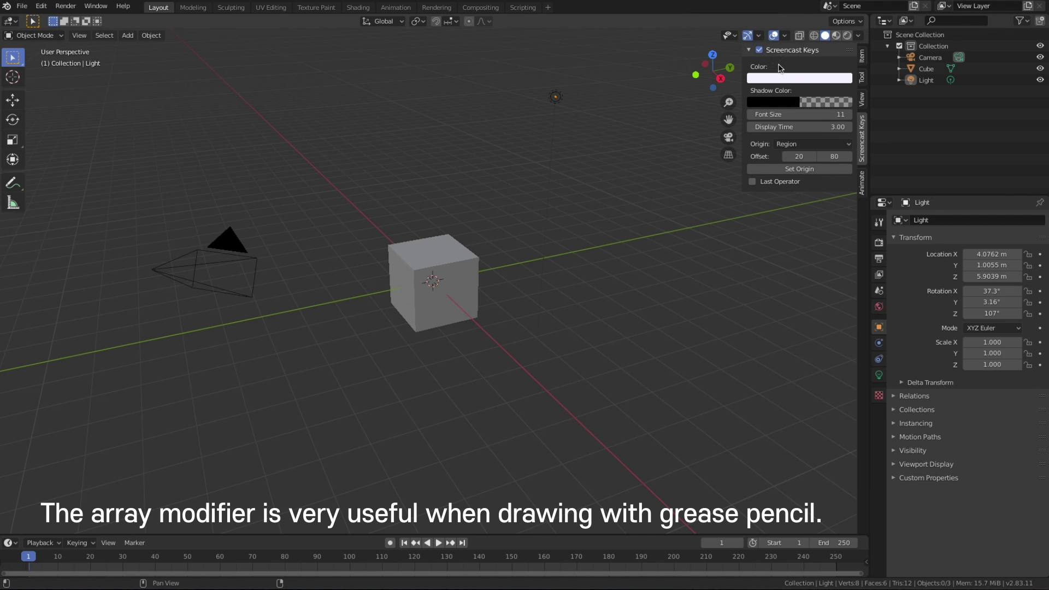
Delete the default cube, camera and light, switch to front view and add a blank grease pencil.
key("n")
left_click(161, 71)
key("x")
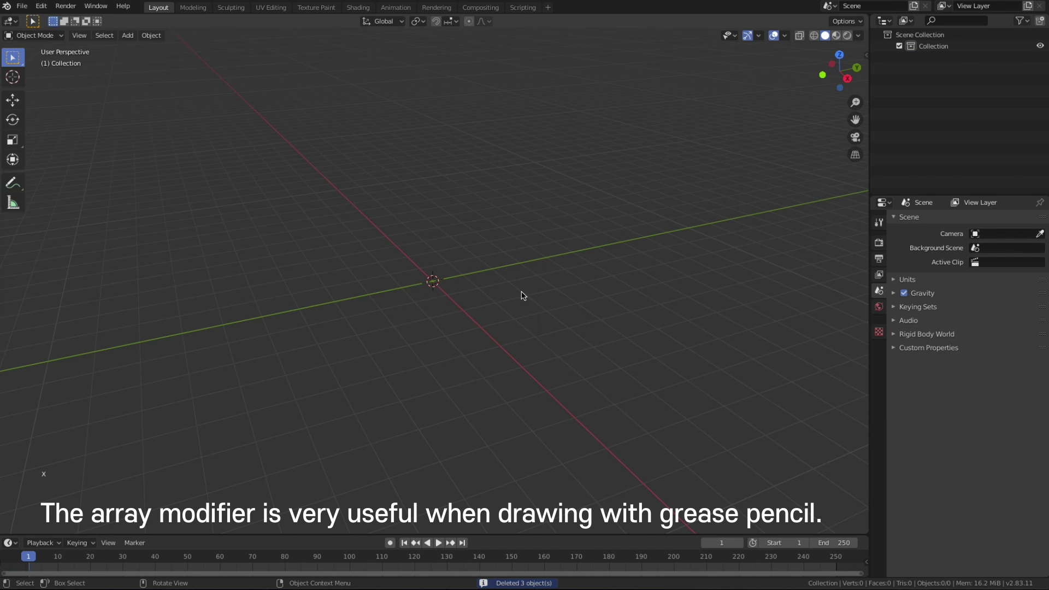
key("KP_1")
middle_click(551, 303)
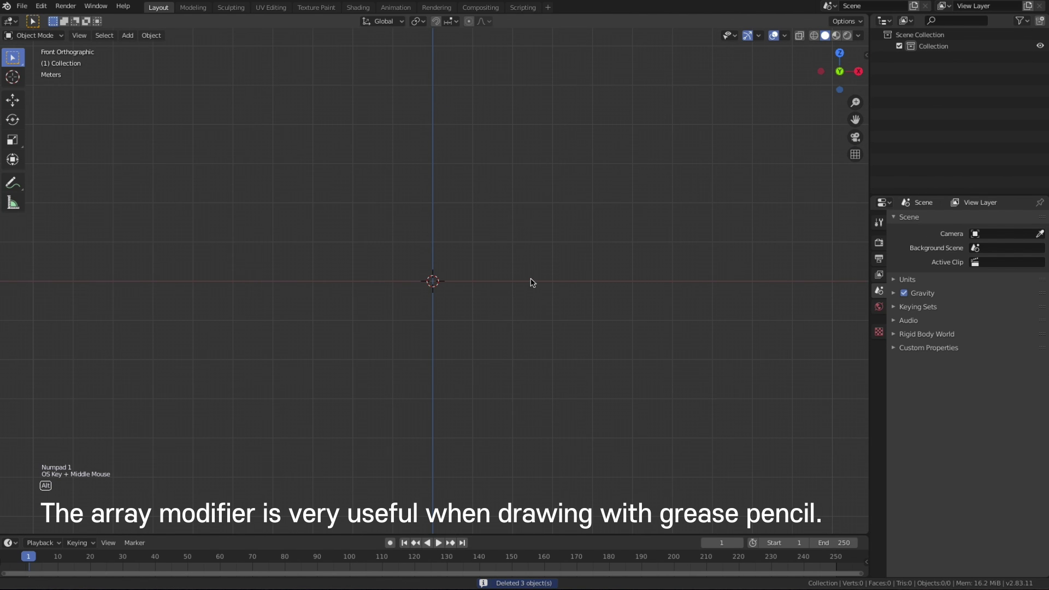
key("shift+a")
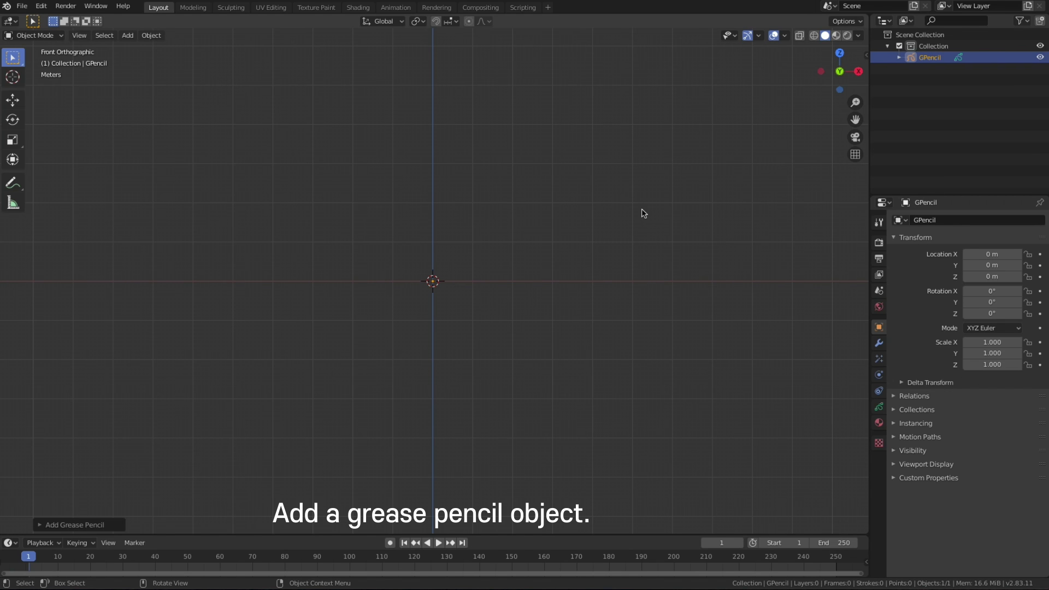
Switch to Draw mode with brush strength 1.0 and radius 70 px.
left_click(60, 34)
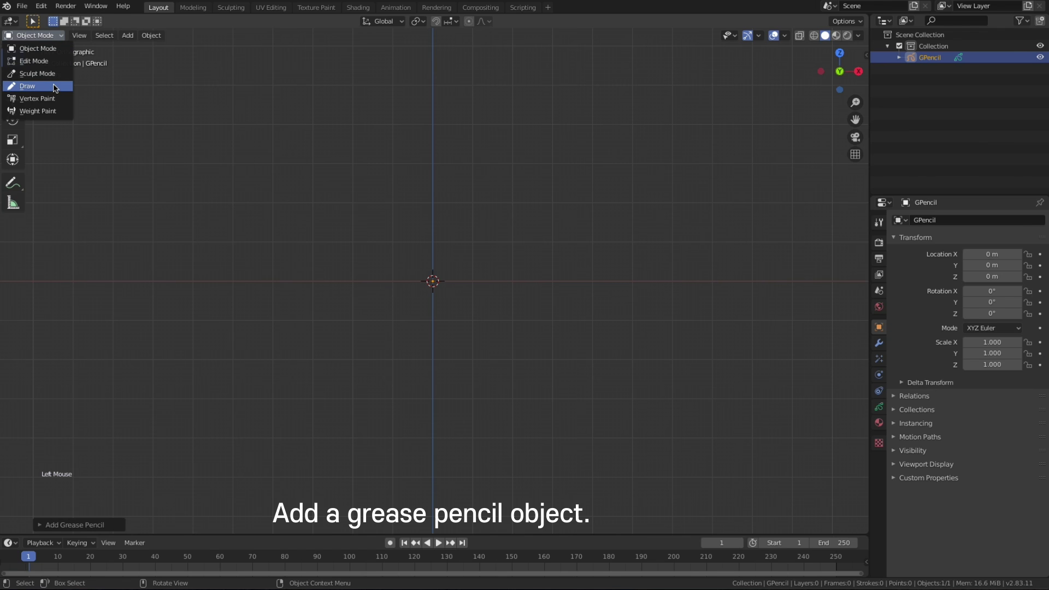
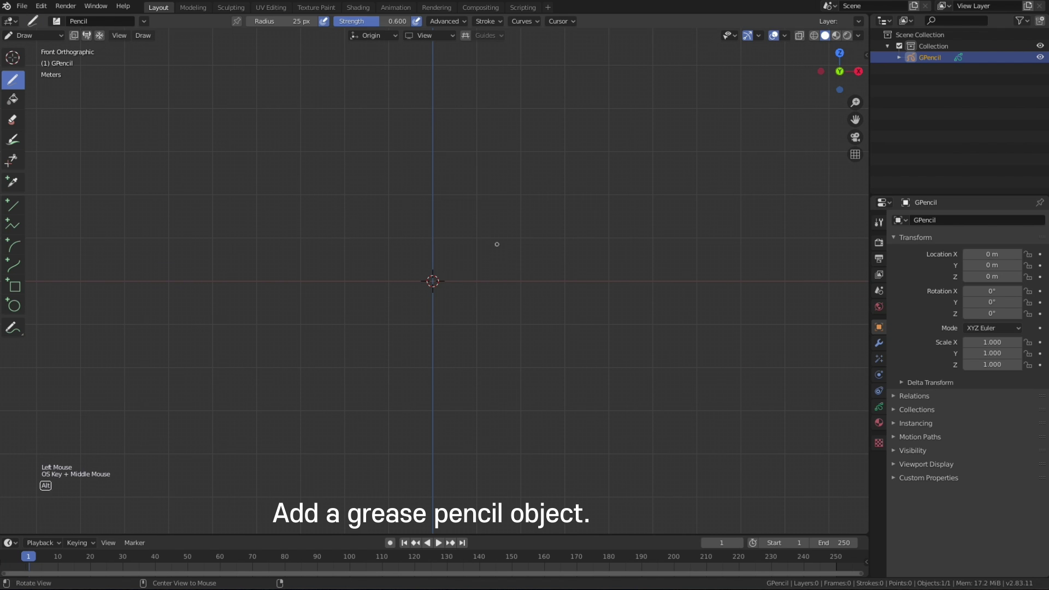
left_click(419, 24)
left_click(389, 24)
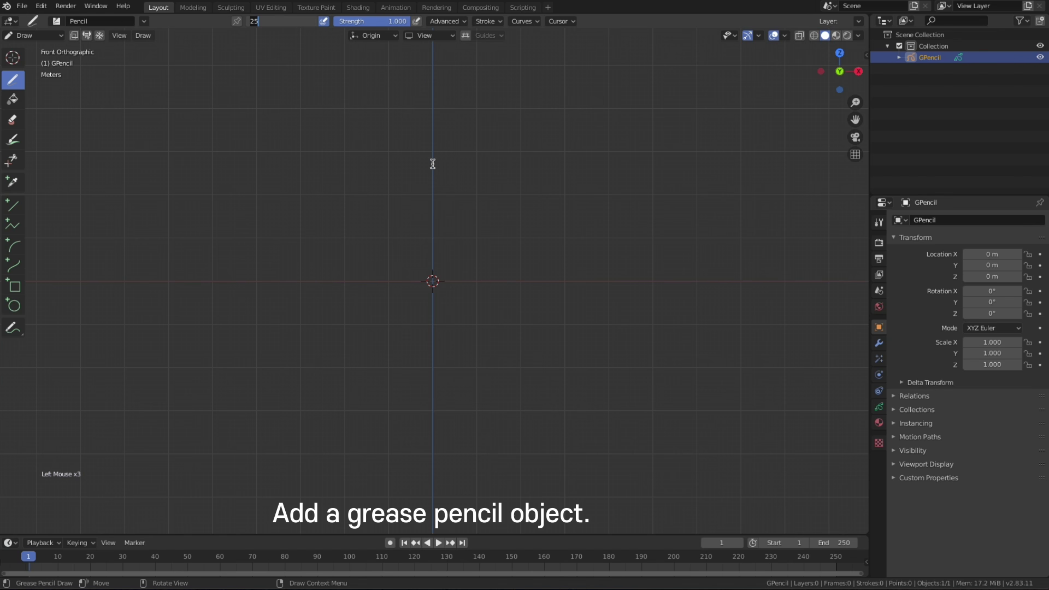
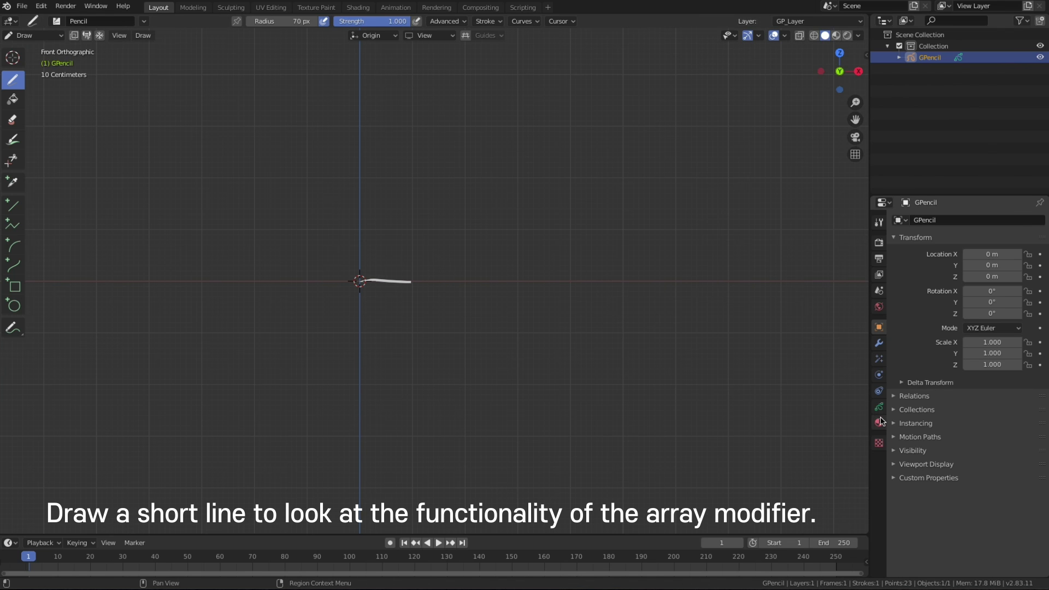
Create a new black material and rename GP_Layer to 'line'.
left_click(880, 422)
left_click(973, 316)
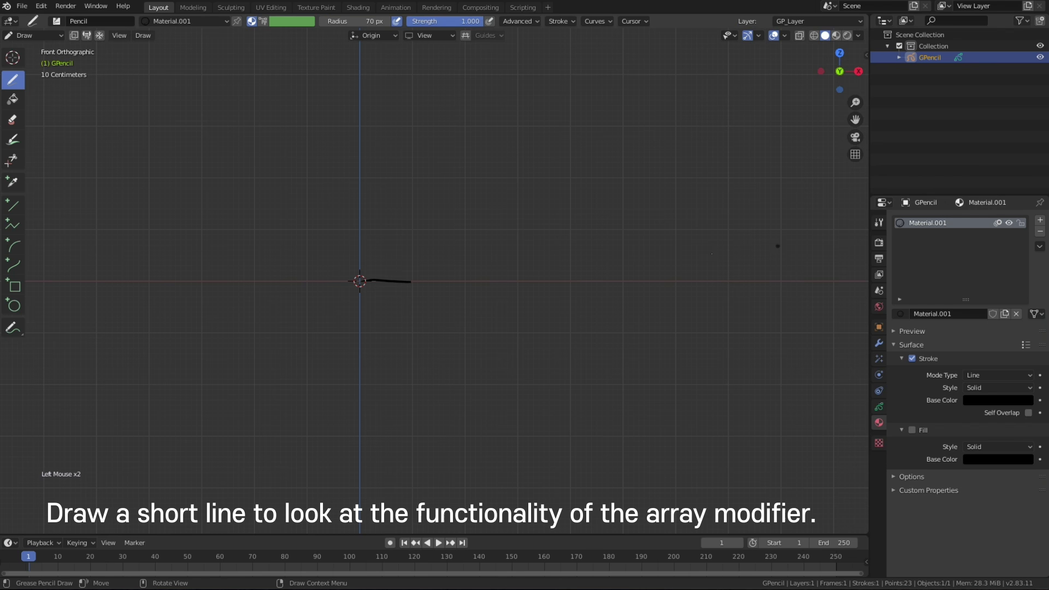
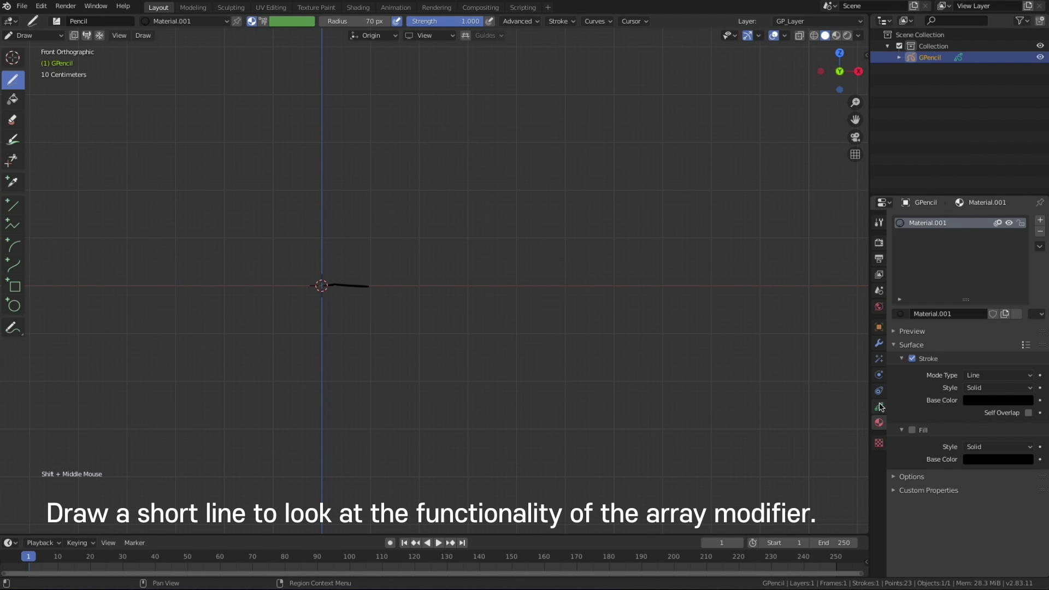
left_click(881, 409)
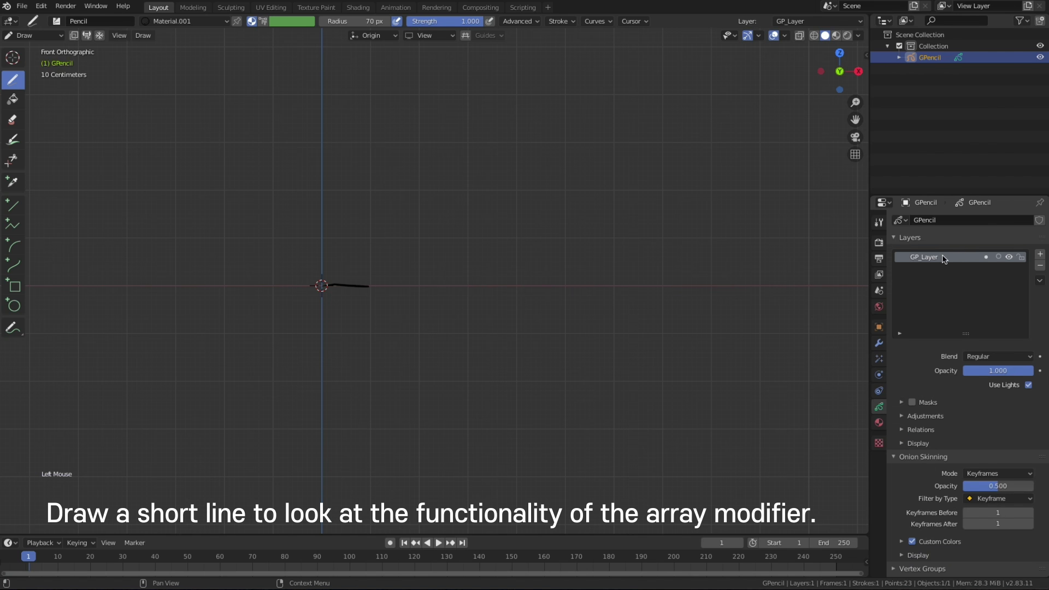
double_click(946, 260)
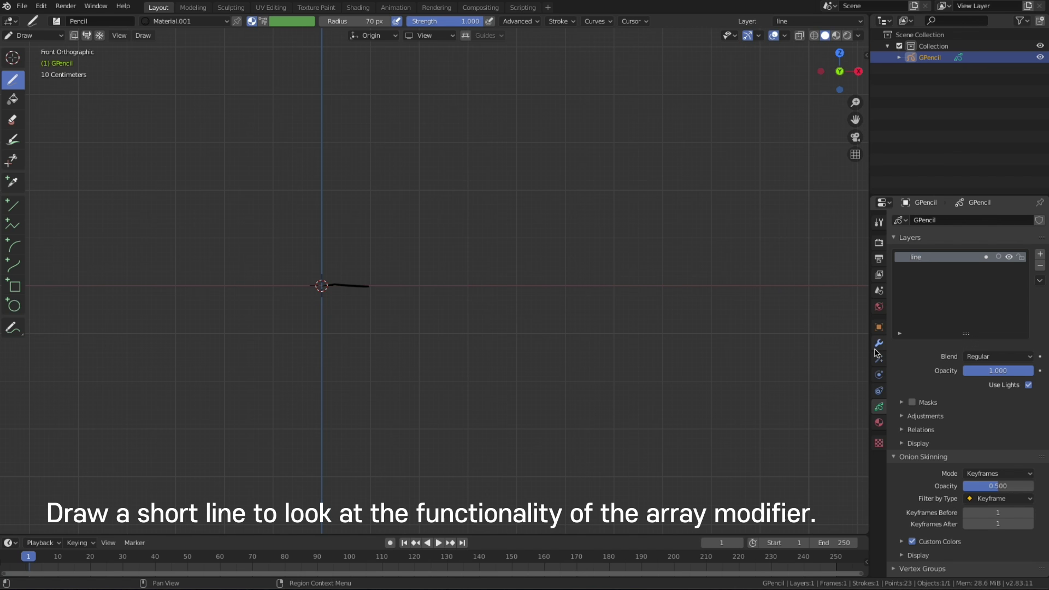
left_click(882, 428)
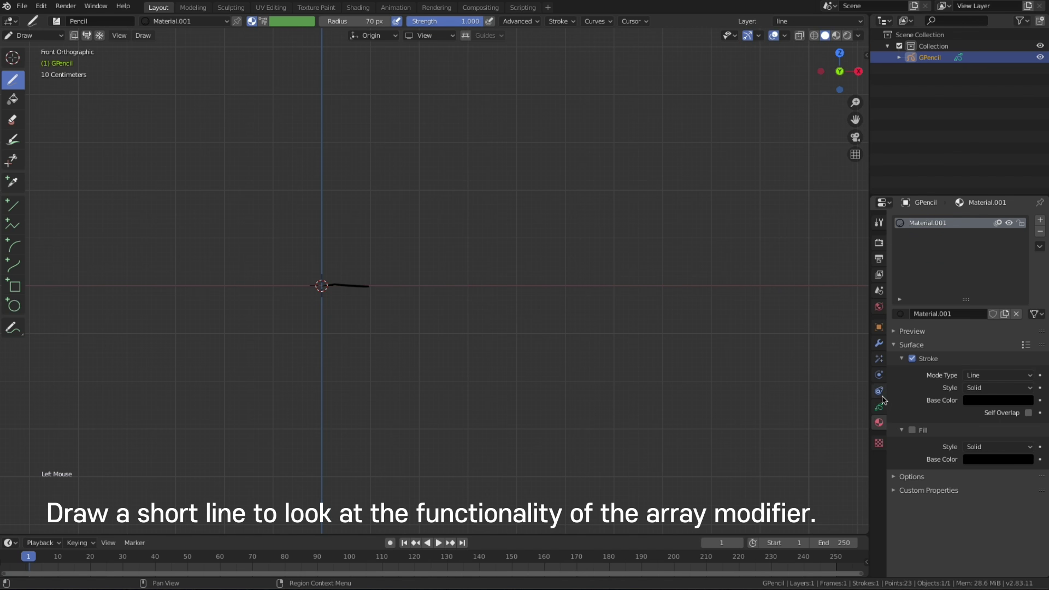
Add an Array modifier with Constant Offset X 1 m instead of Relative Offset.
left_click(883, 344)
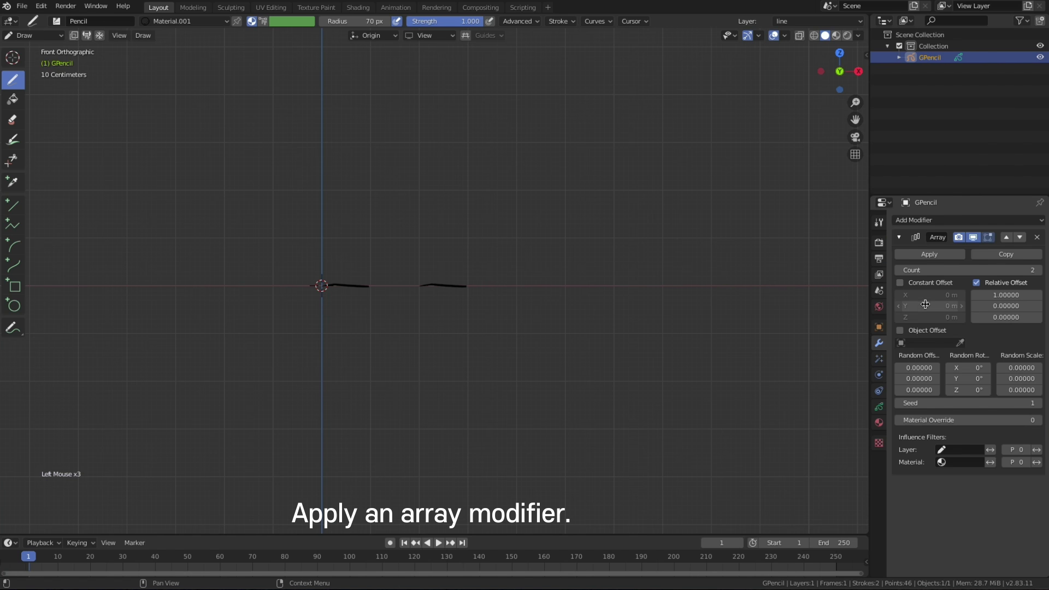
left_click(978, 284)
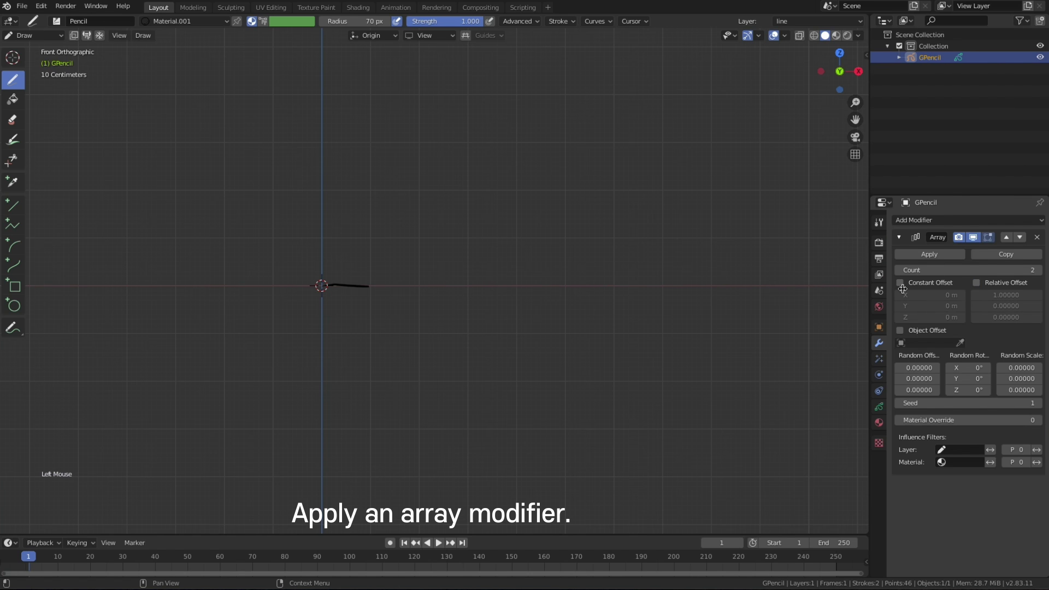
left_click(902, 287)
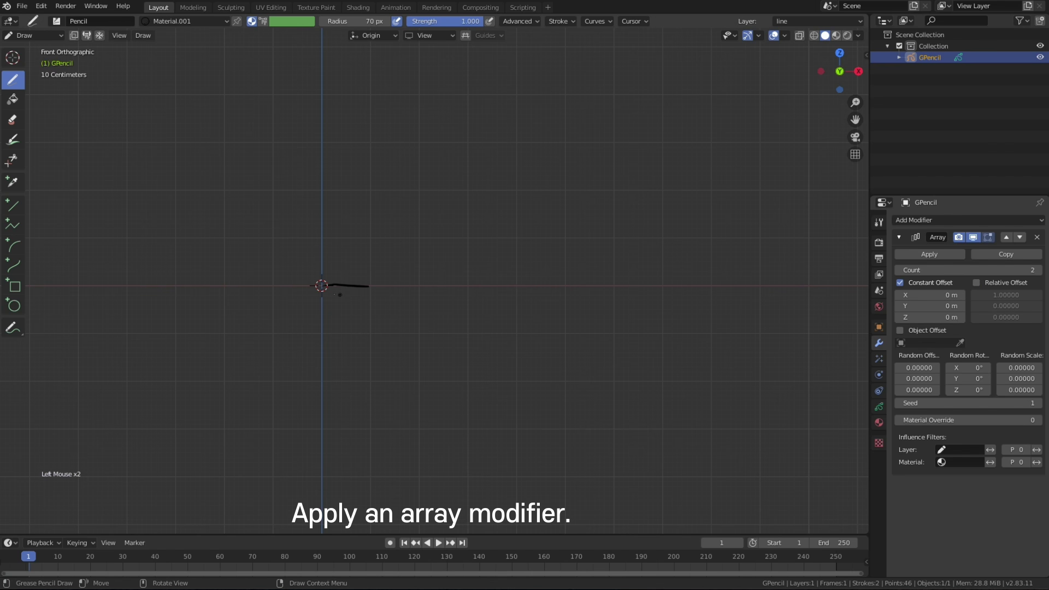
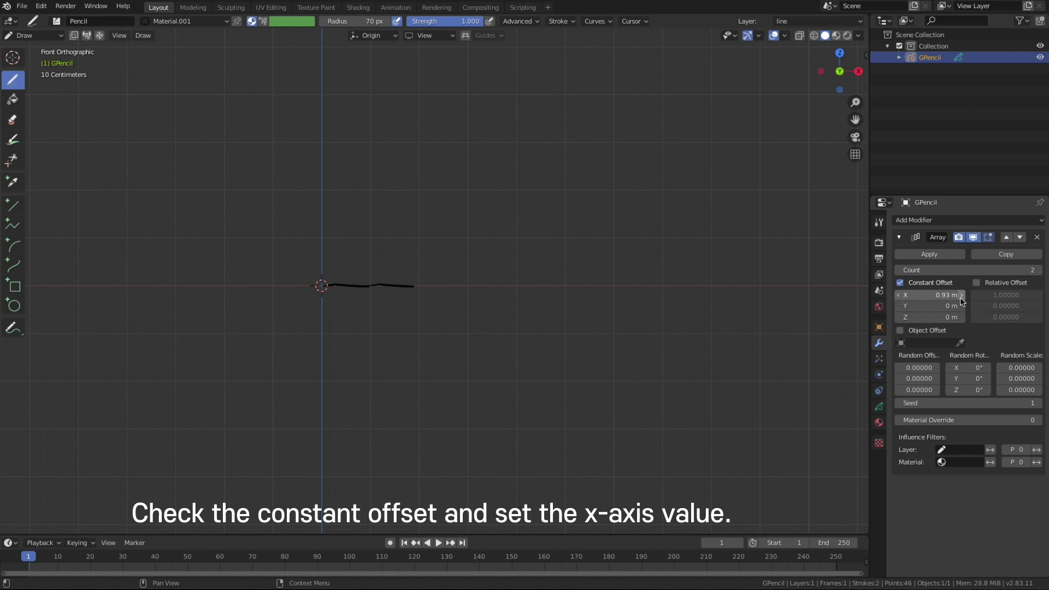
left_click(954, 293)
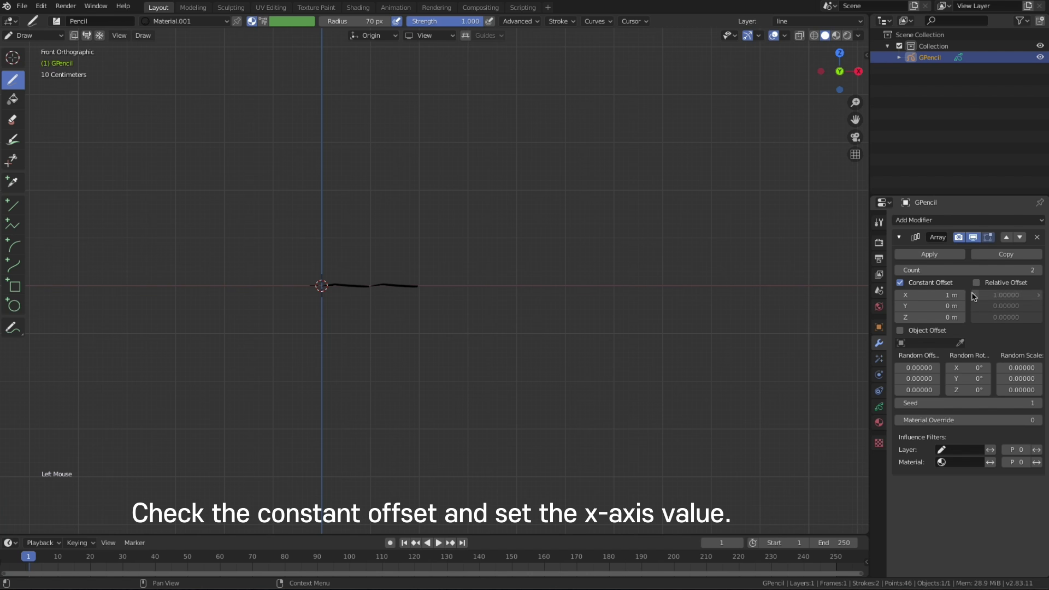
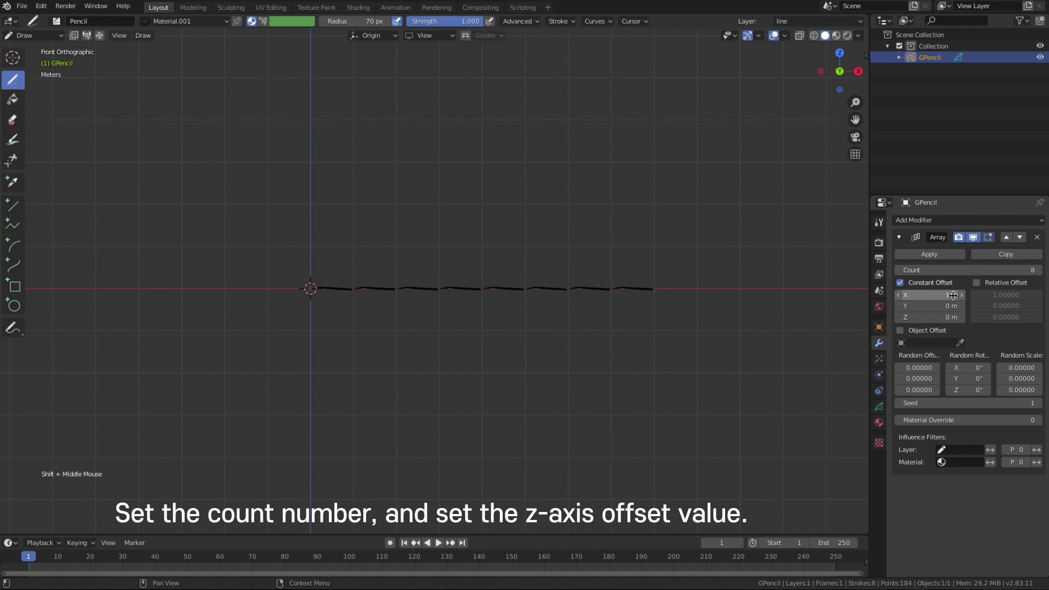
Set the array to Count 30 with Constant Offset X 0 and Z −0.13 m.
left_click(954, 292)
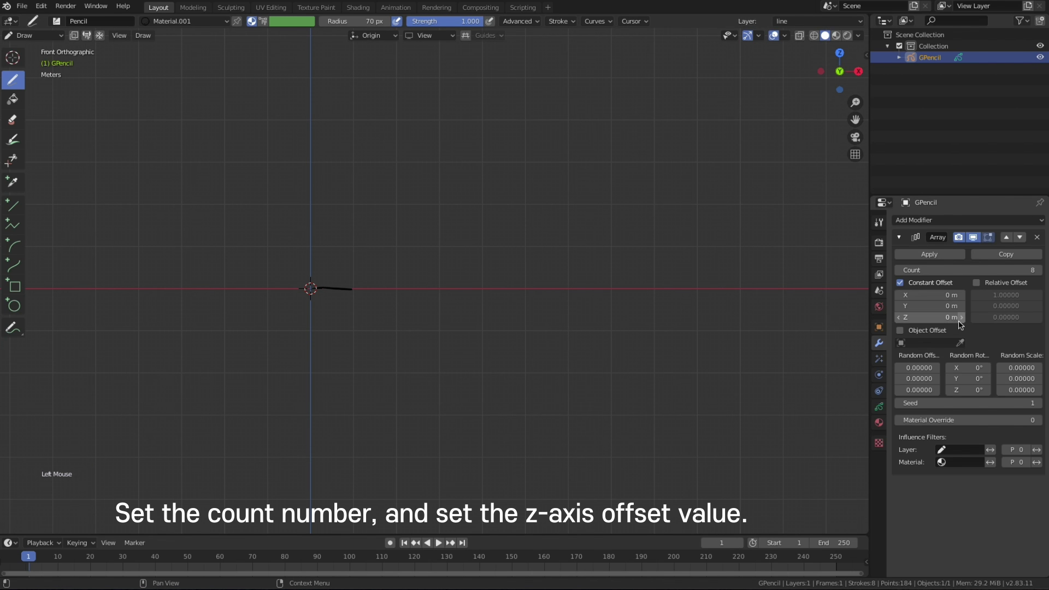
left_click(949, 318)
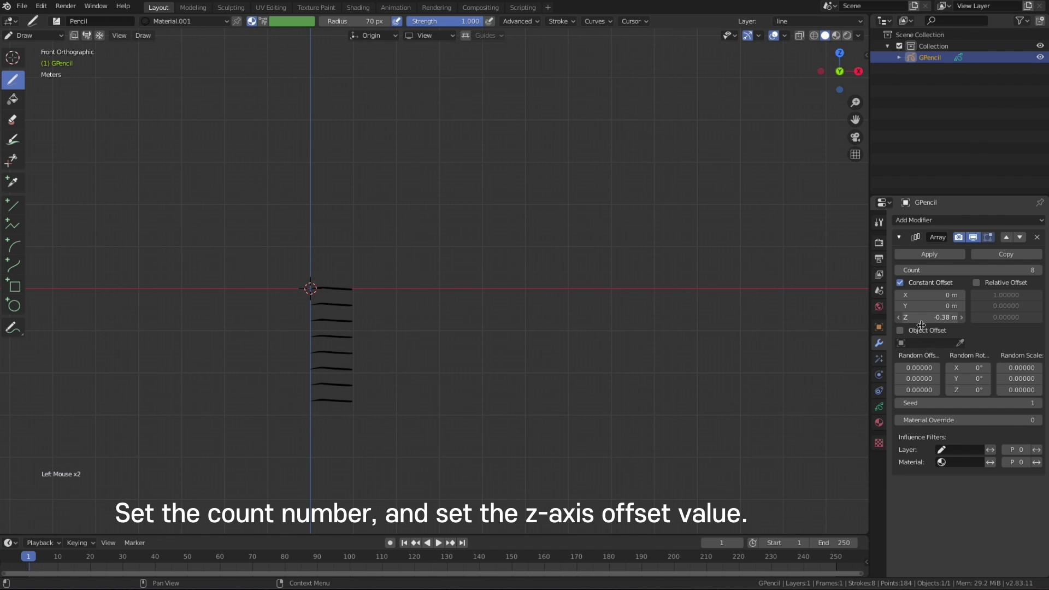
key("super+z")
left_click(1024, 265)
left_click(958, 318)
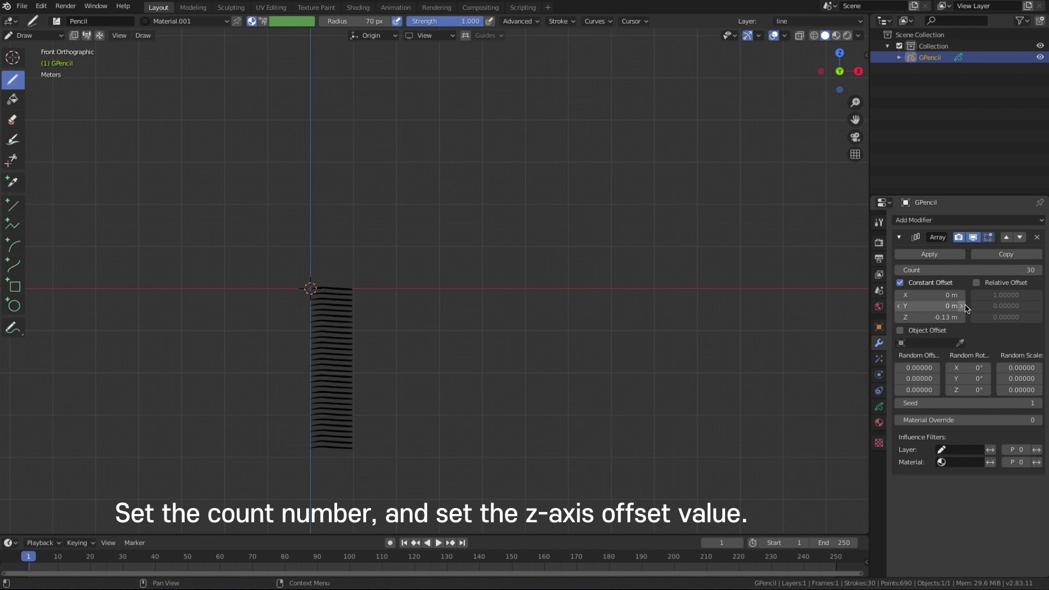
left_click(940, 295)
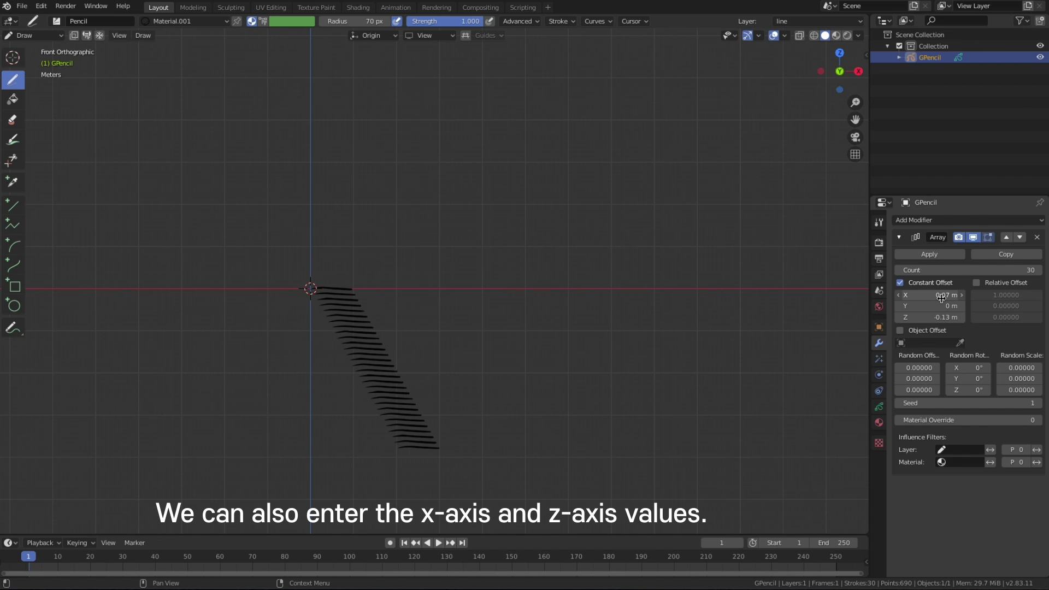
key("super+z")
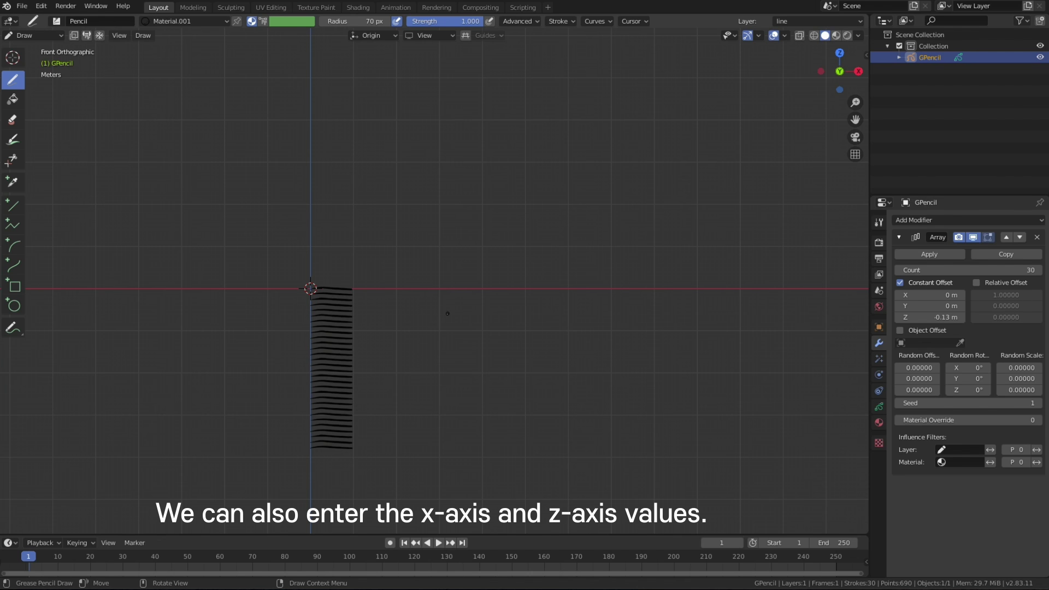
Add a second grease pencil layer in the Layers list.
left_click(884, 407)
left_click(1043, 256)
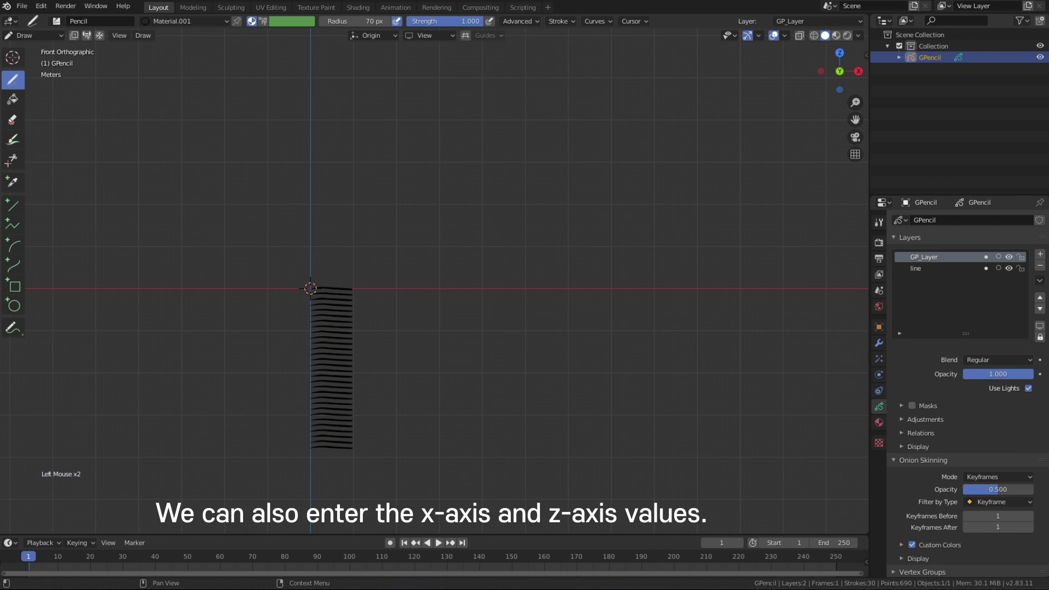
Name the new layer 'slash' and draw a diagonal stroke that the array repeats.
left_click(920, 228)
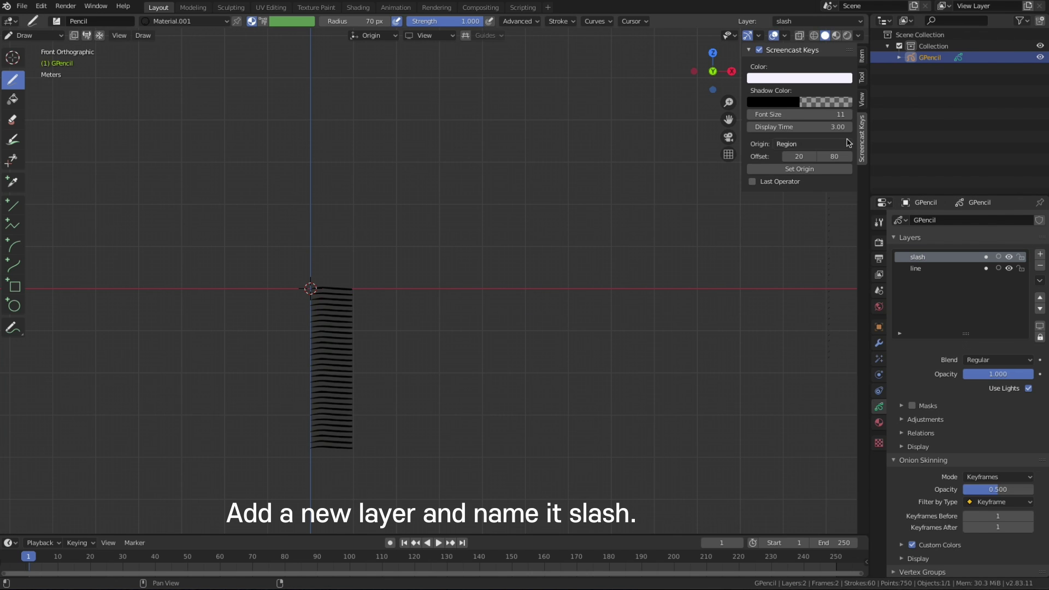
key("n")
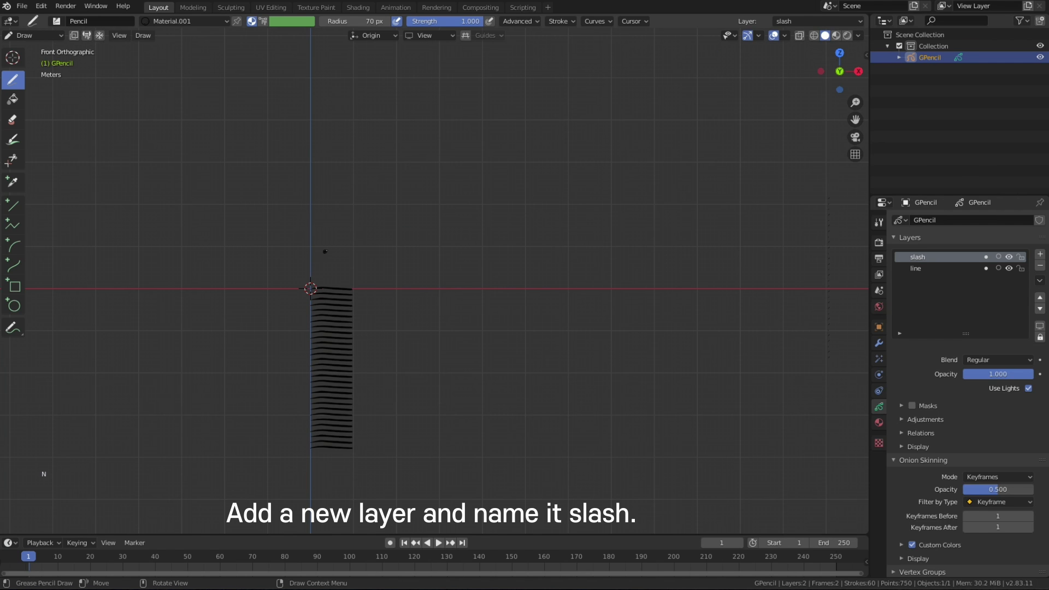
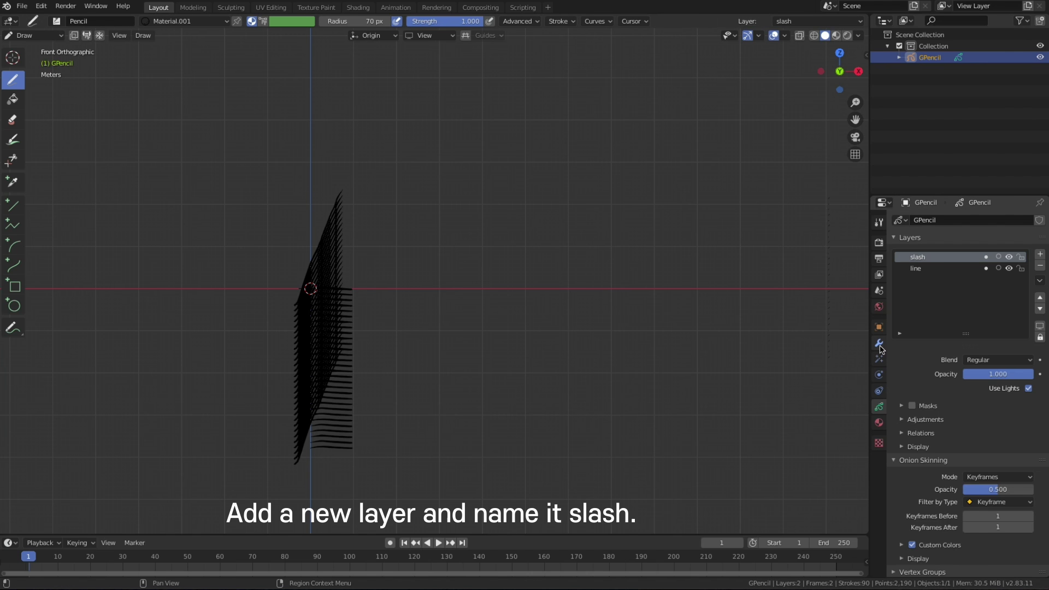
left_click(881, 347)
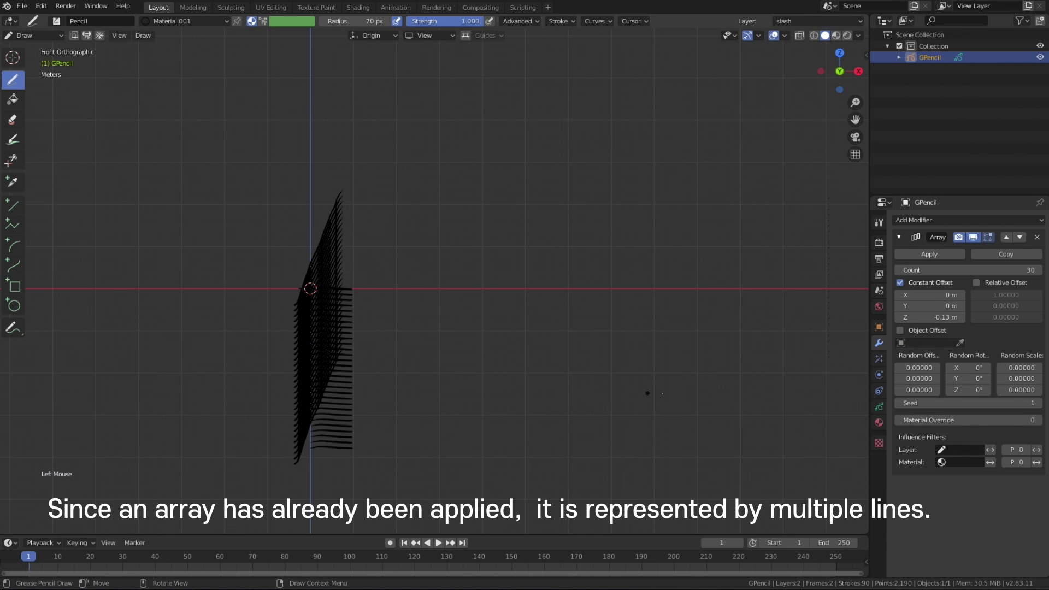
left_click(881, 423)
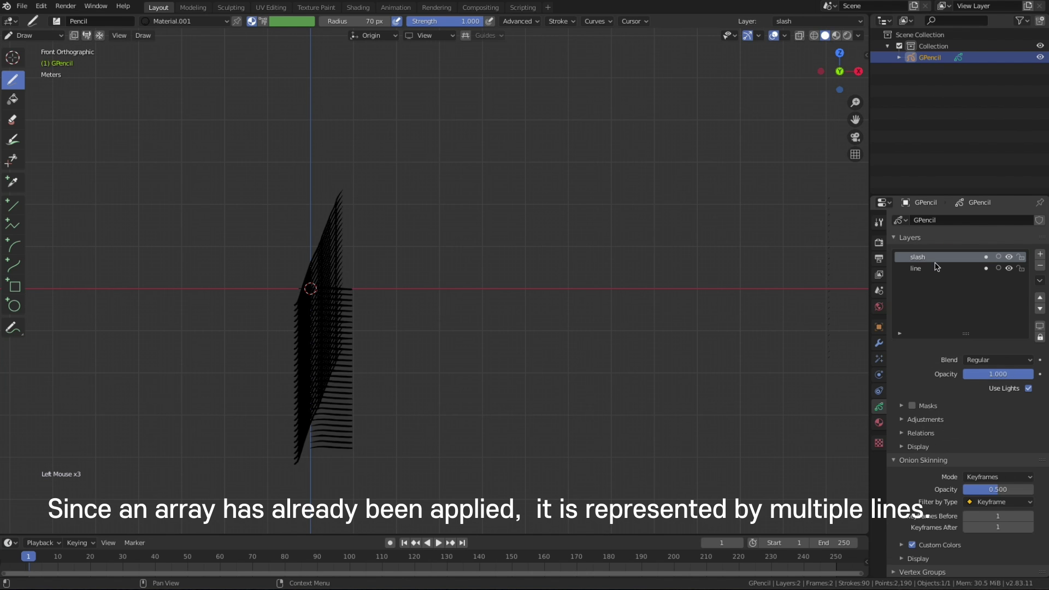
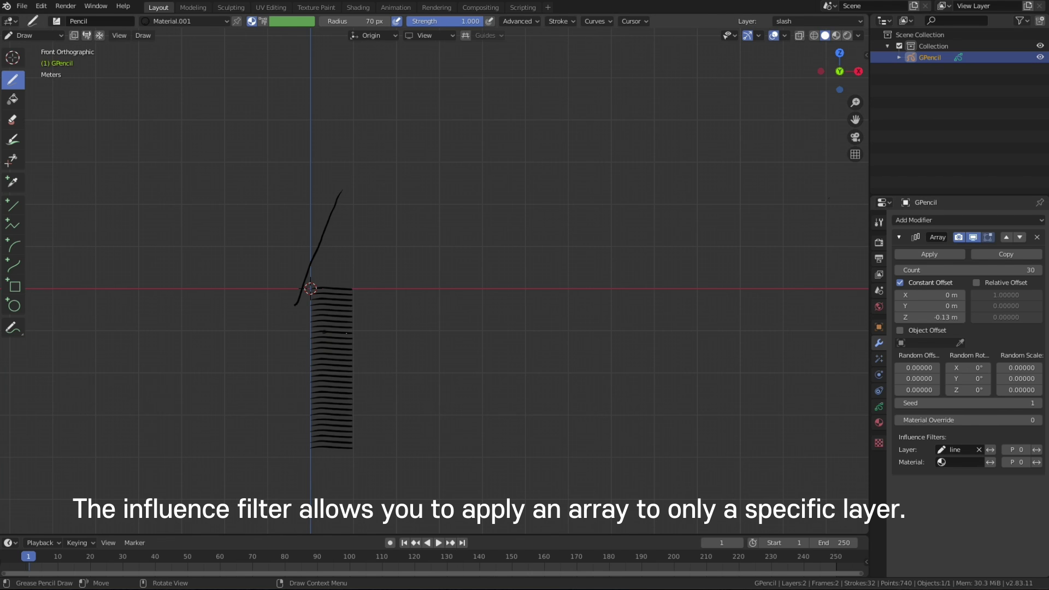
Limit the first array to layer 'line'; add a second array on 'slash' with Constant X 0.13 m, Count 100.
left_click(903, 239)
left_click(983, 222)
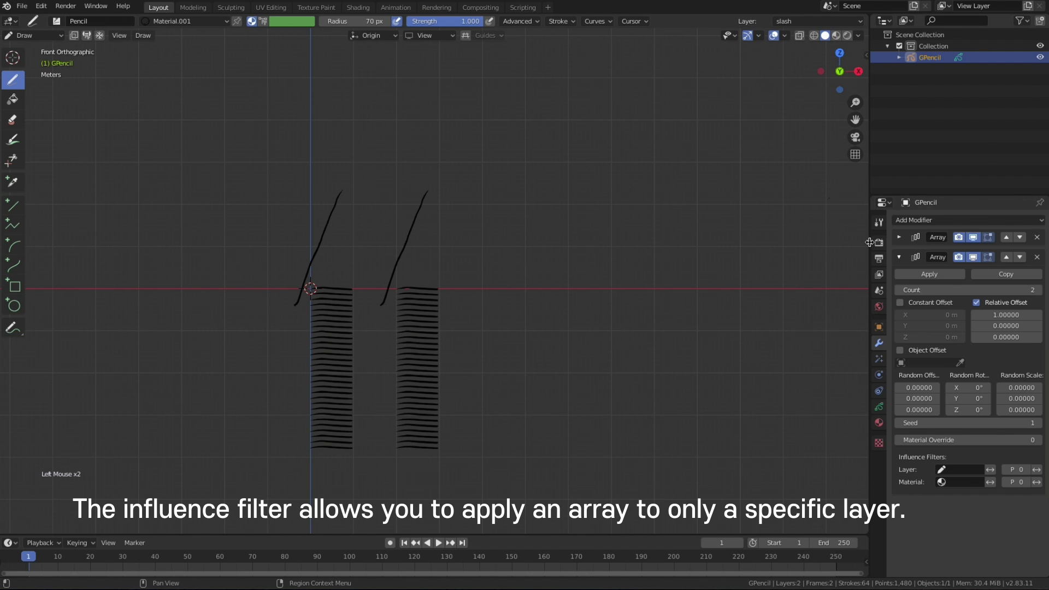
left_click(966, 465)
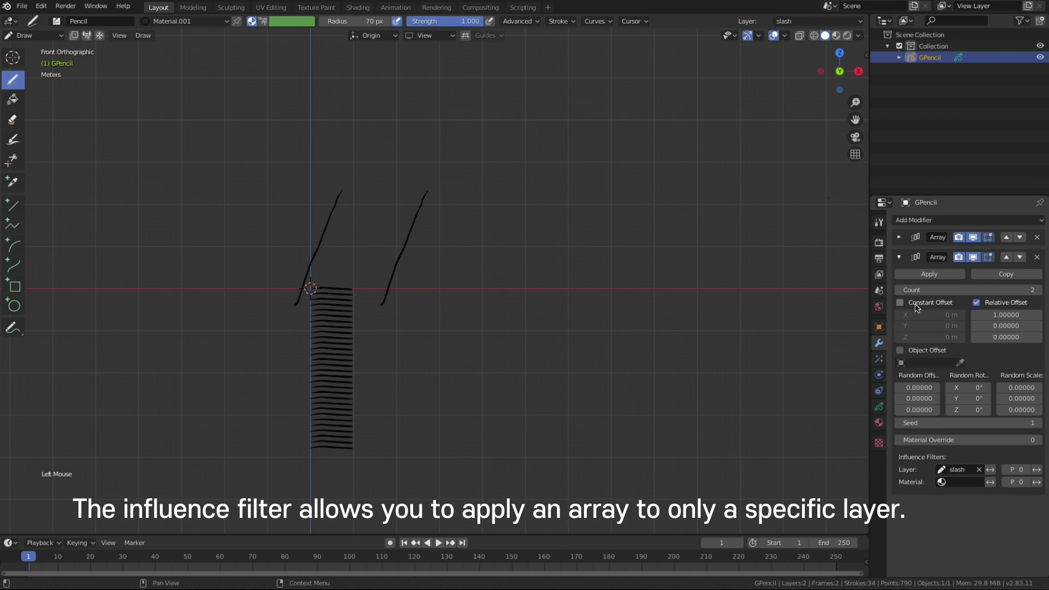
left_click(979, 305)
left_click(900, 305)
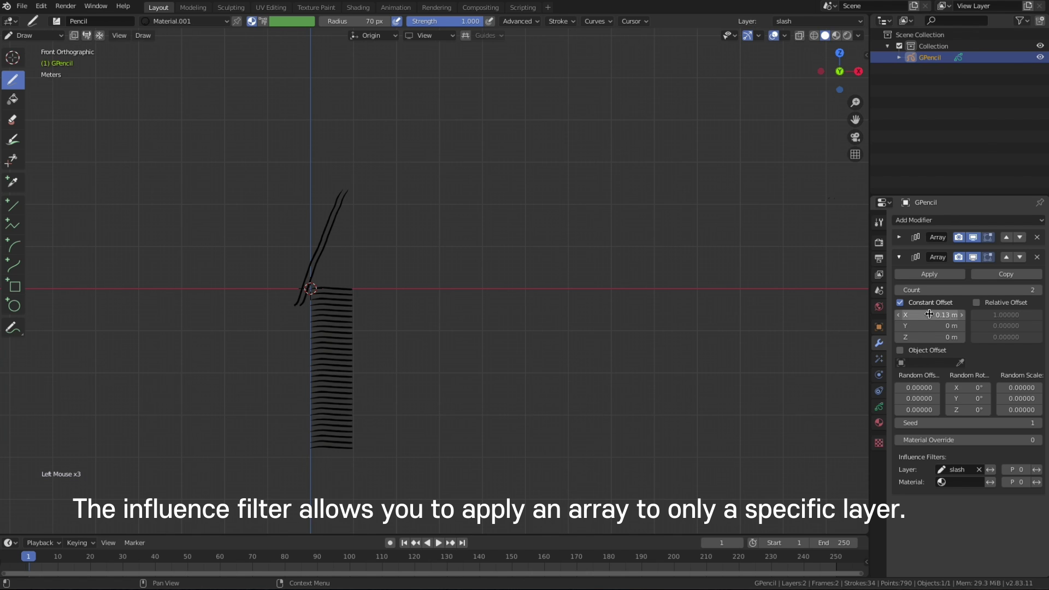
left_click(1018, 289)
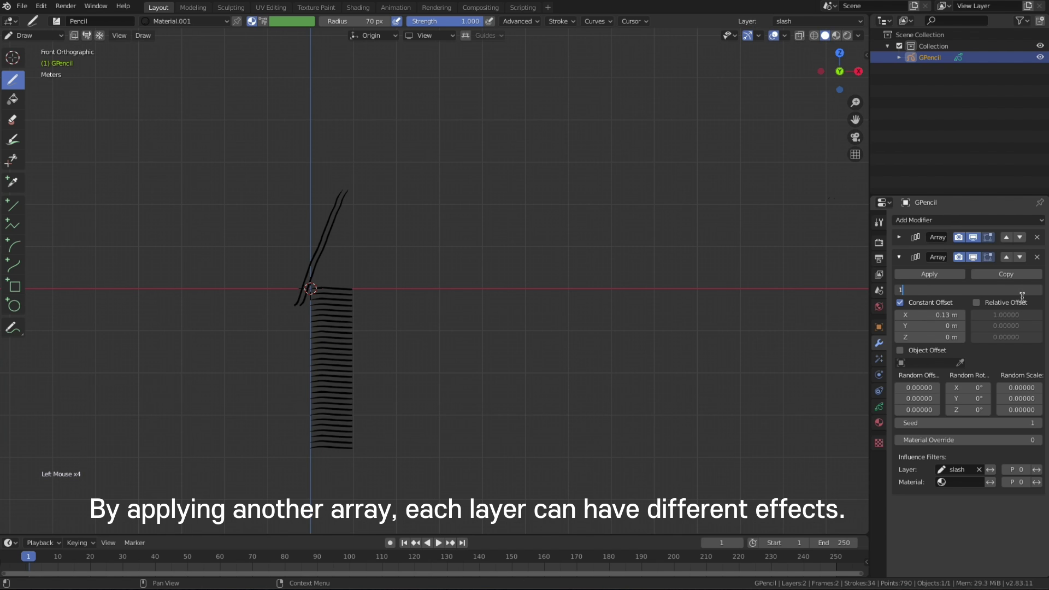
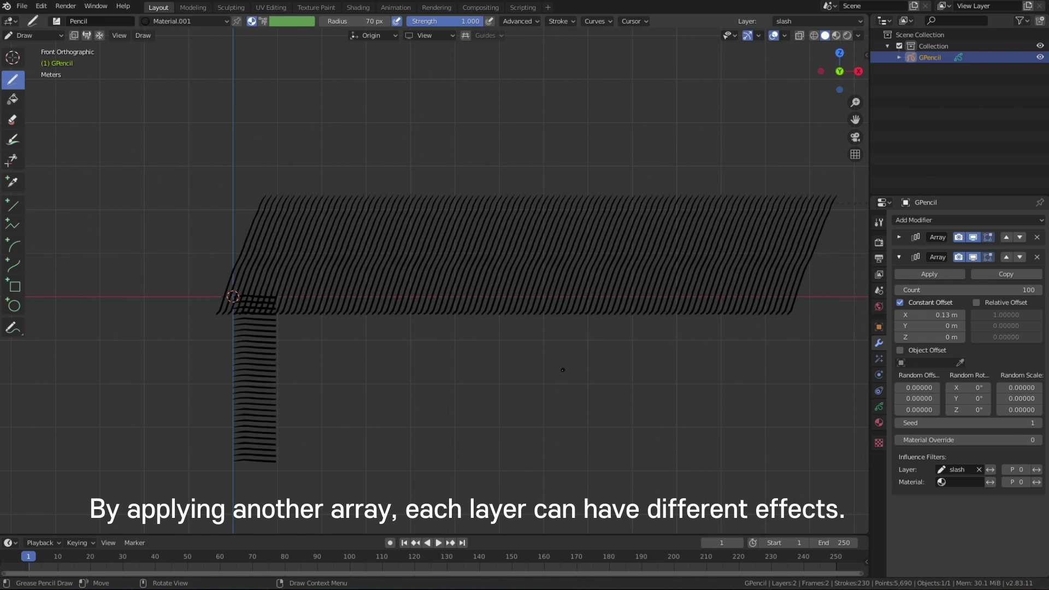
left_click(884, 408)
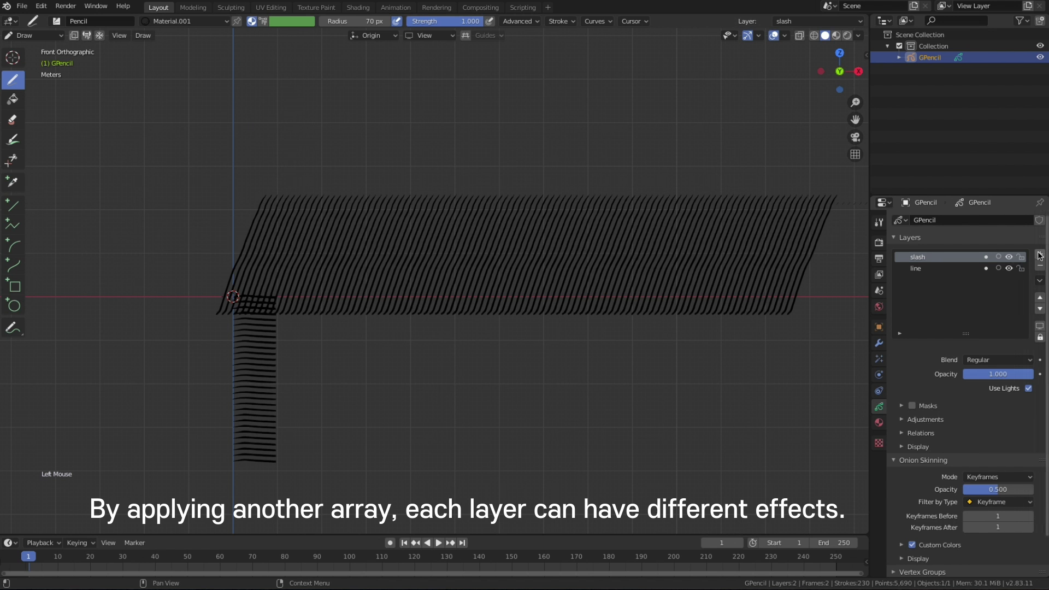
Add a slash_Mask layer and go to frame 0.
left_click(1039, 256)
left_click(938, 254)
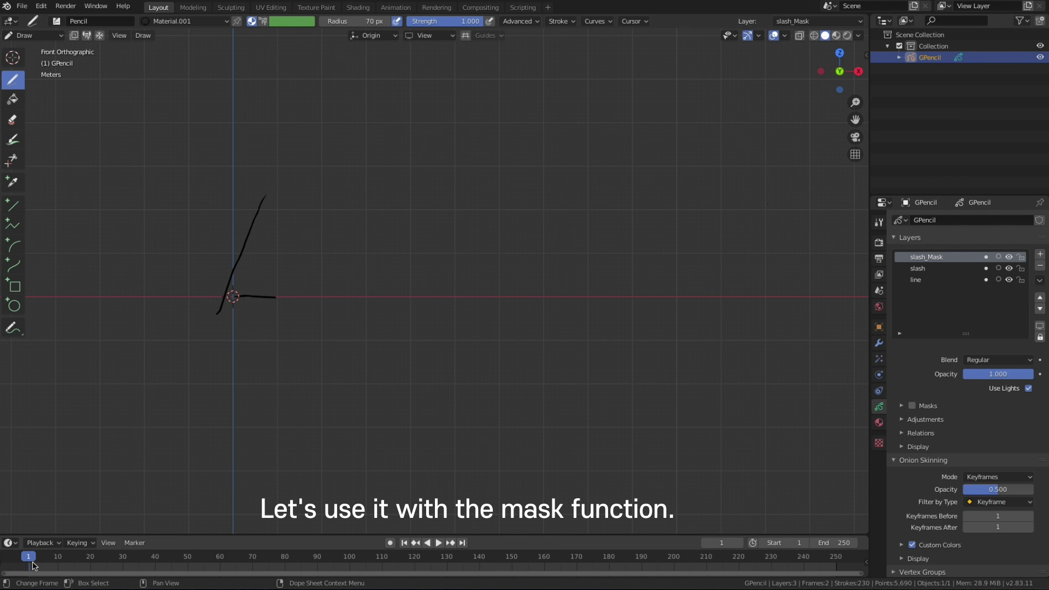
left_click(31, 560)
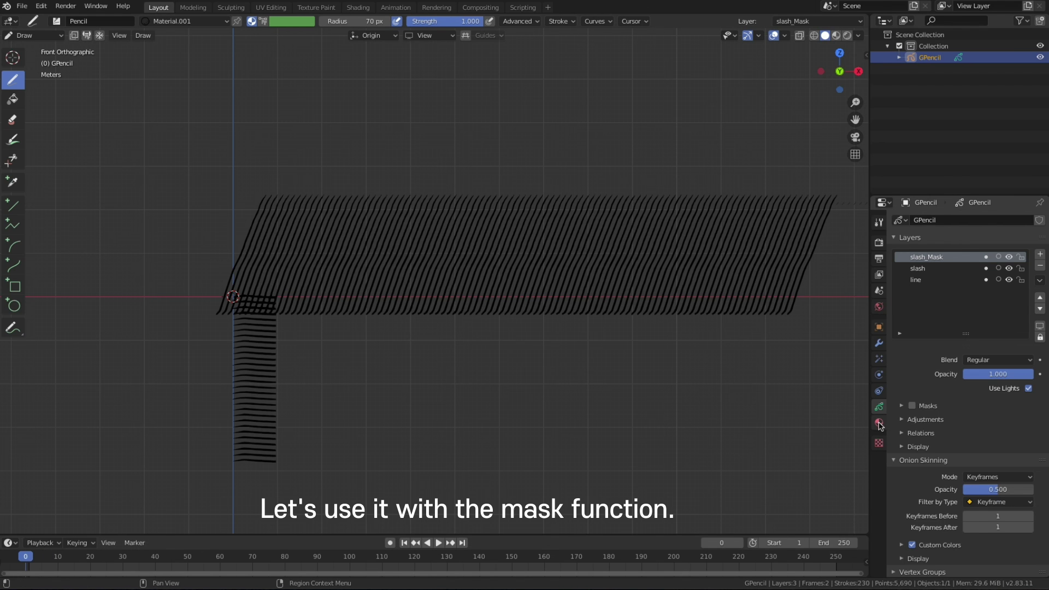
Add a new material slot with a new material for the fill.
left_click(882, 423)
left_click(1039, 221)
left_click(944, 238)
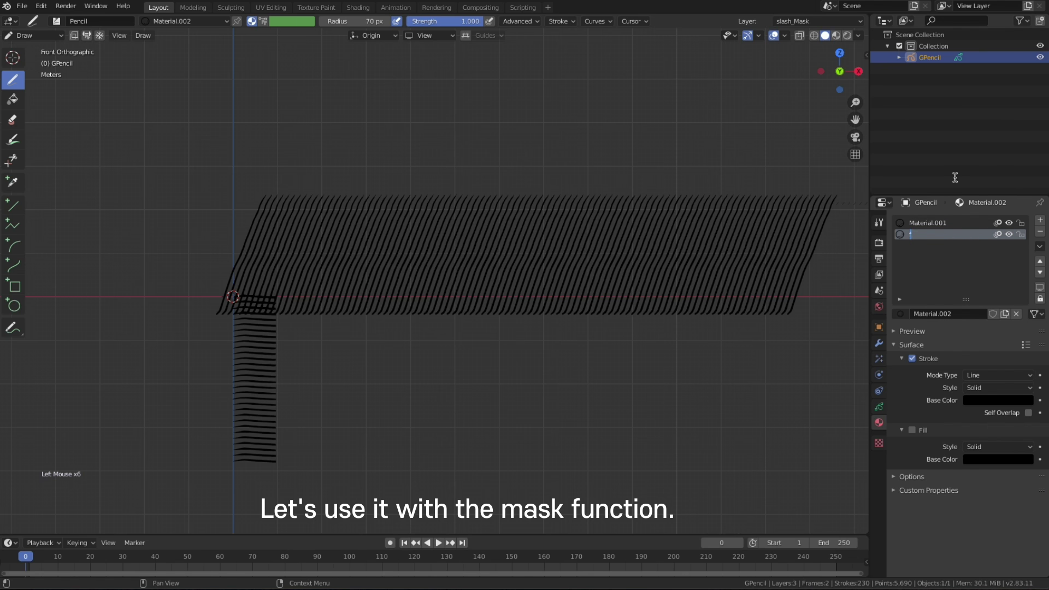